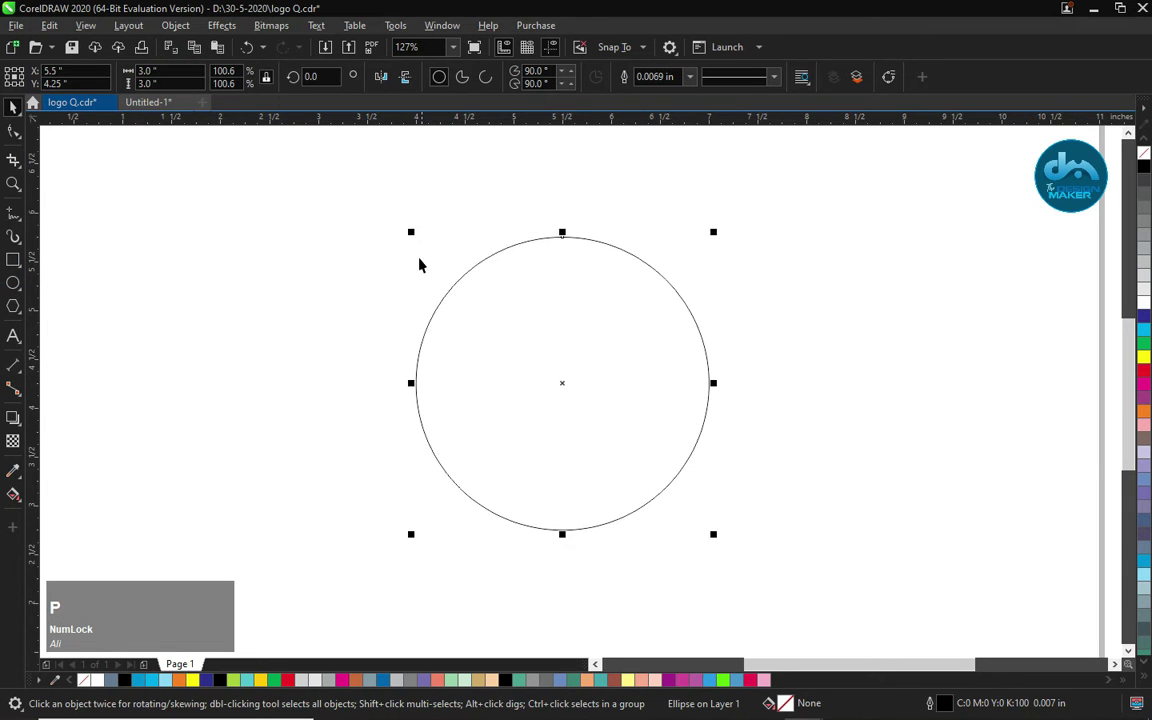
# - Scale the 3-inch circle down to a 1.75-inch concentric copy and drop a small circle at its lower-right edge
pyautogui.click(412, 232)
pyautogui.rightClick(482, 299)
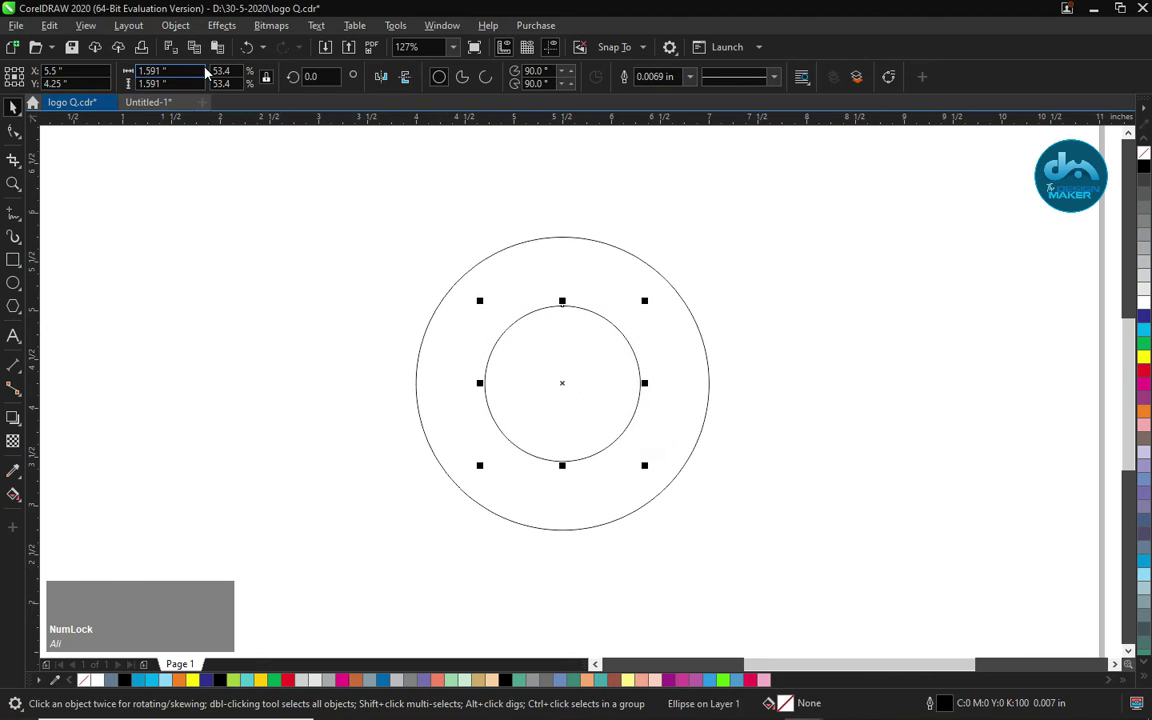
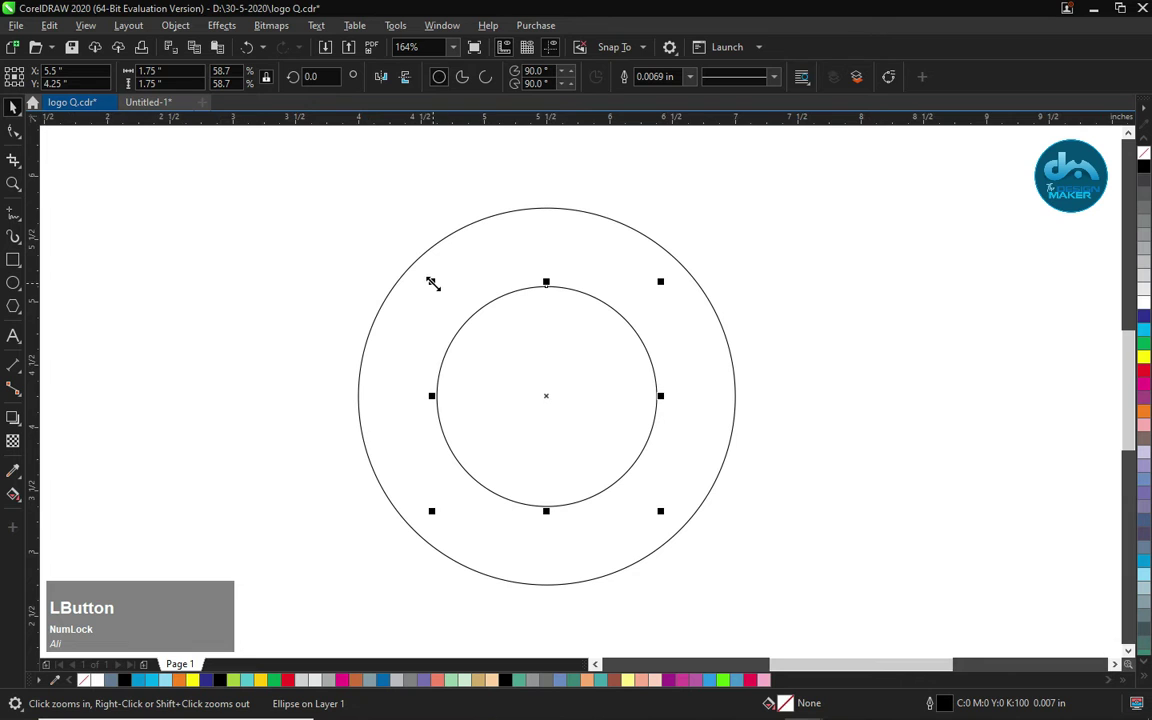
pyautogui.rightClick(571, 444)
# - Keep an enlarged copy around the small circle and drop another small circle just outside the ring
pyautogui.click(692, 533)
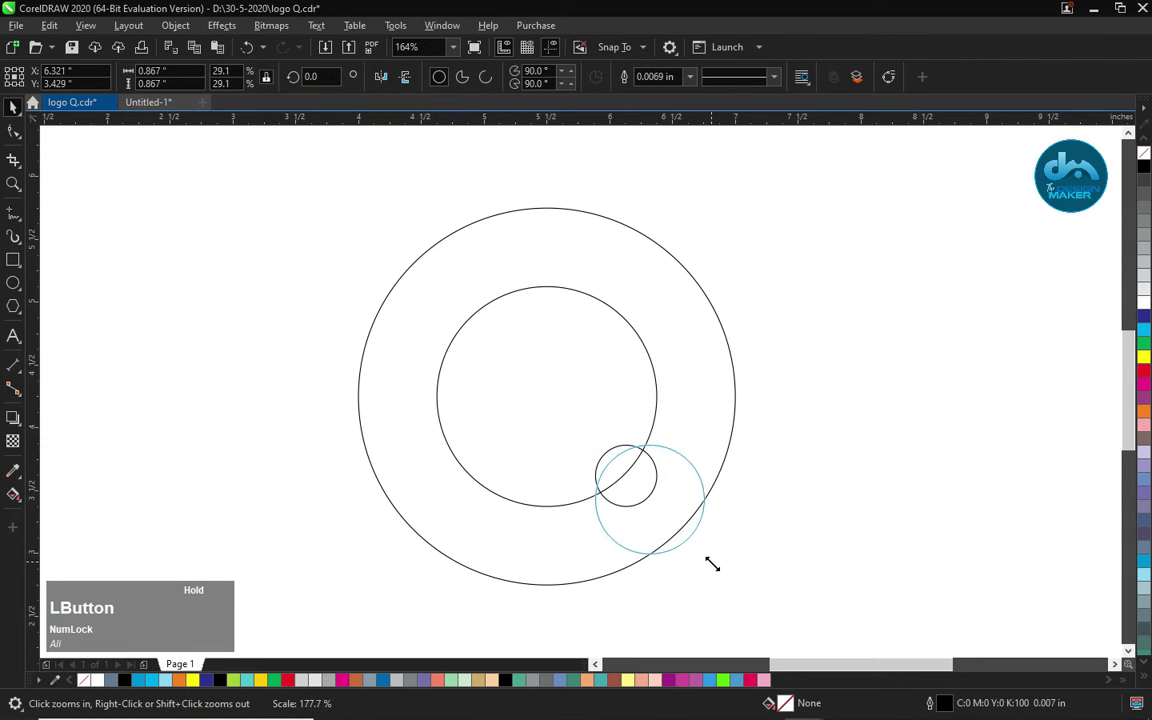
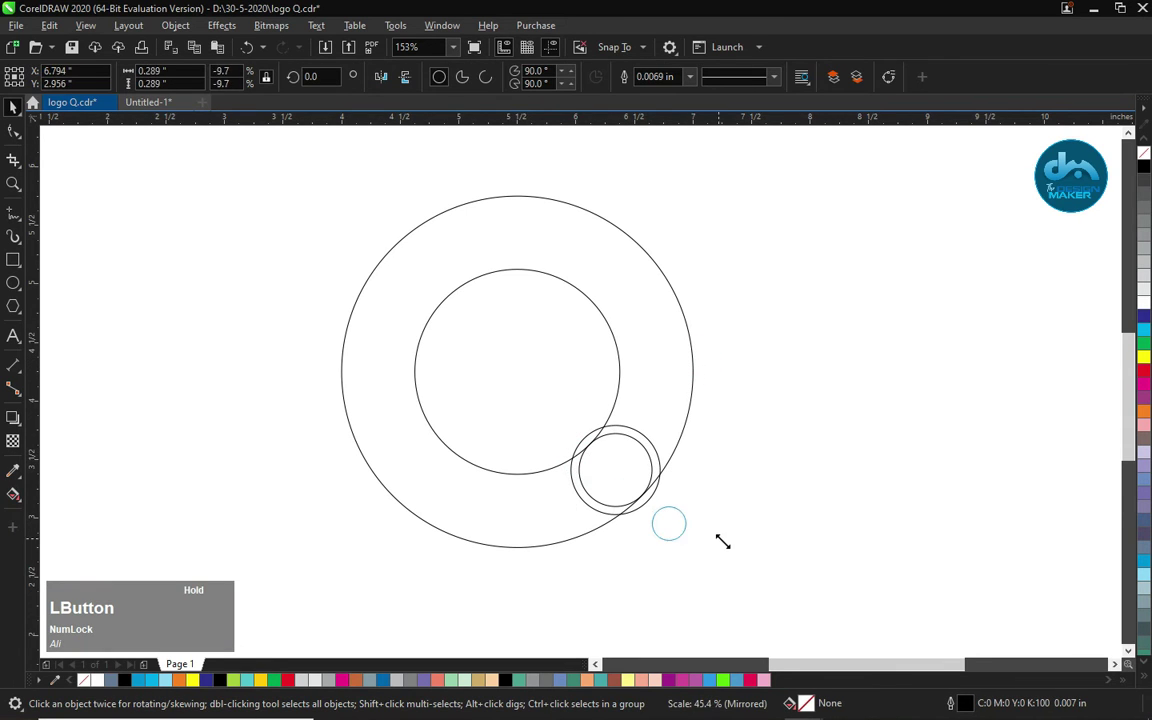
pyautogui.rightClick(739, 553)
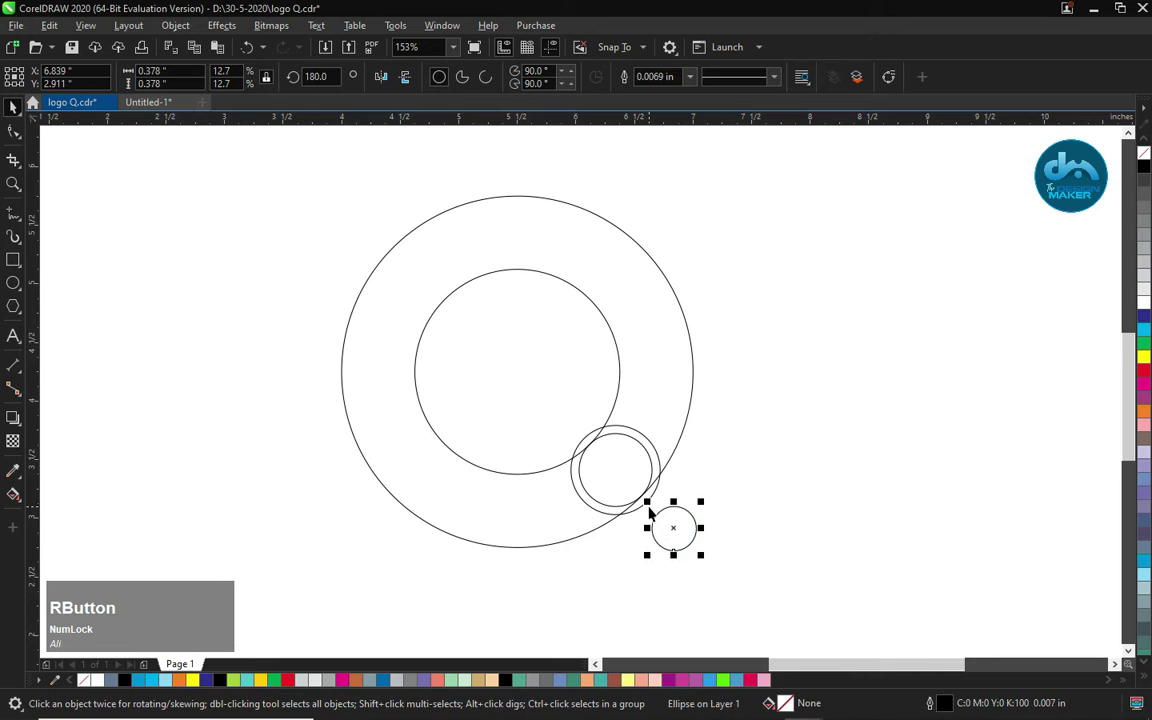
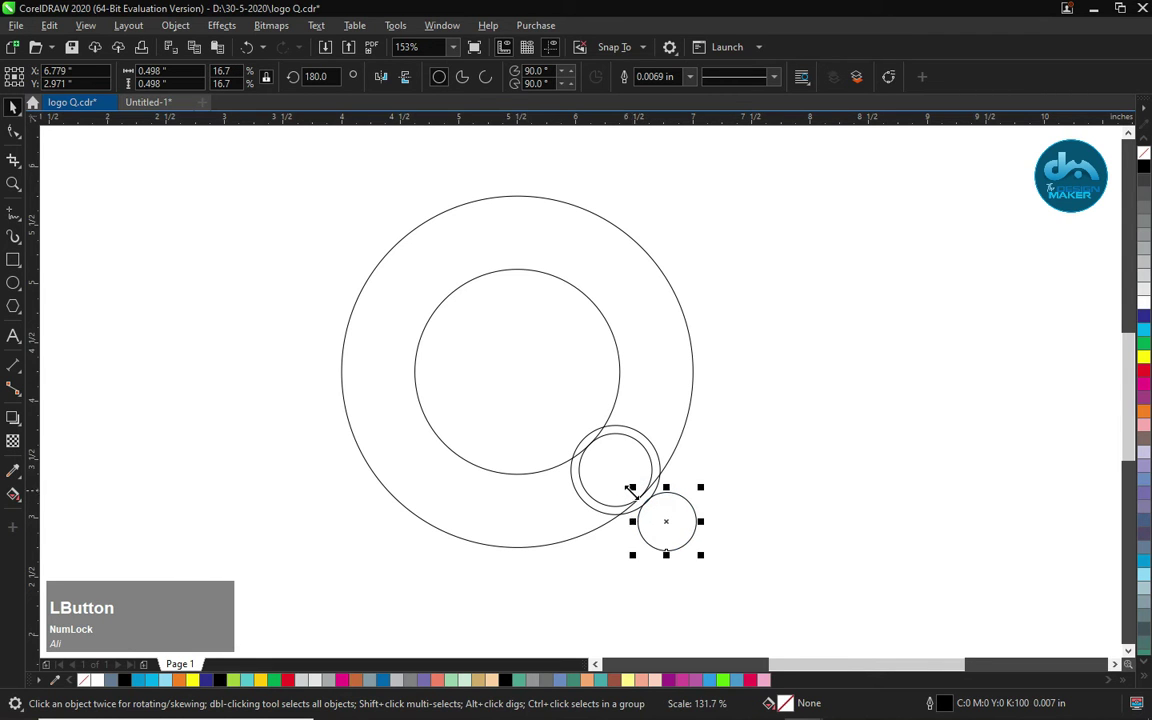
pyautogui.click(584, 534)
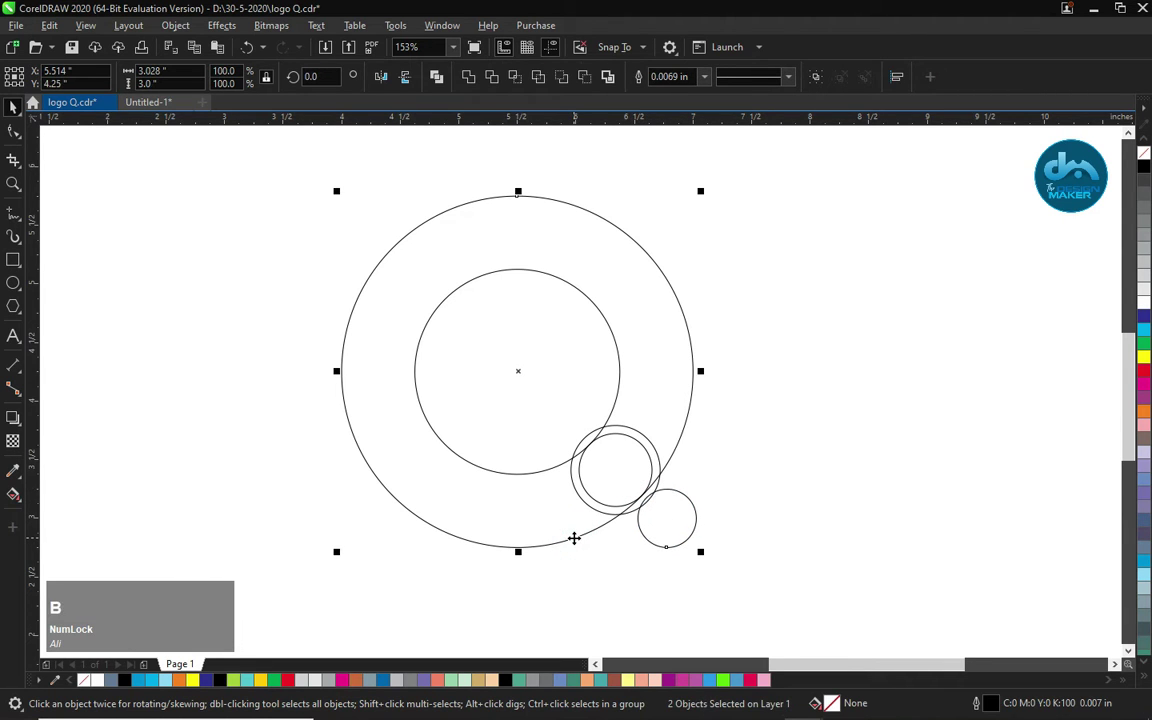
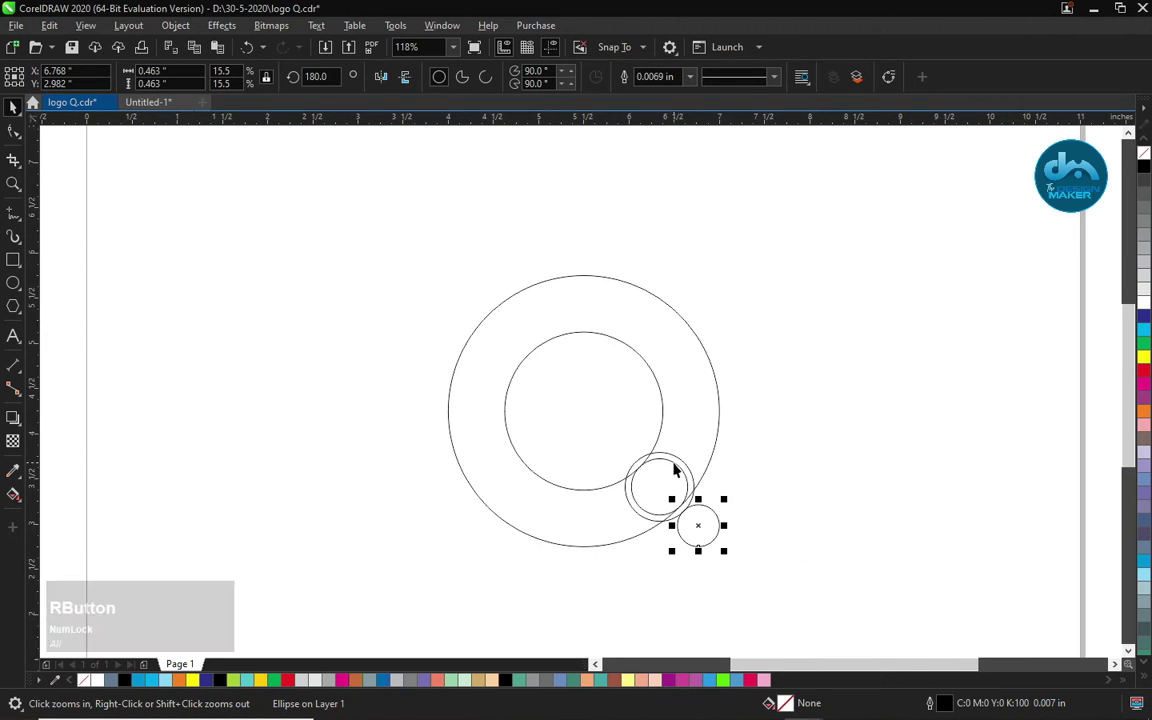
# - Combine the outer and inner circles into a single ring
pyautogui.rightClick(683, 453)
pyautogui.click(683, 453)
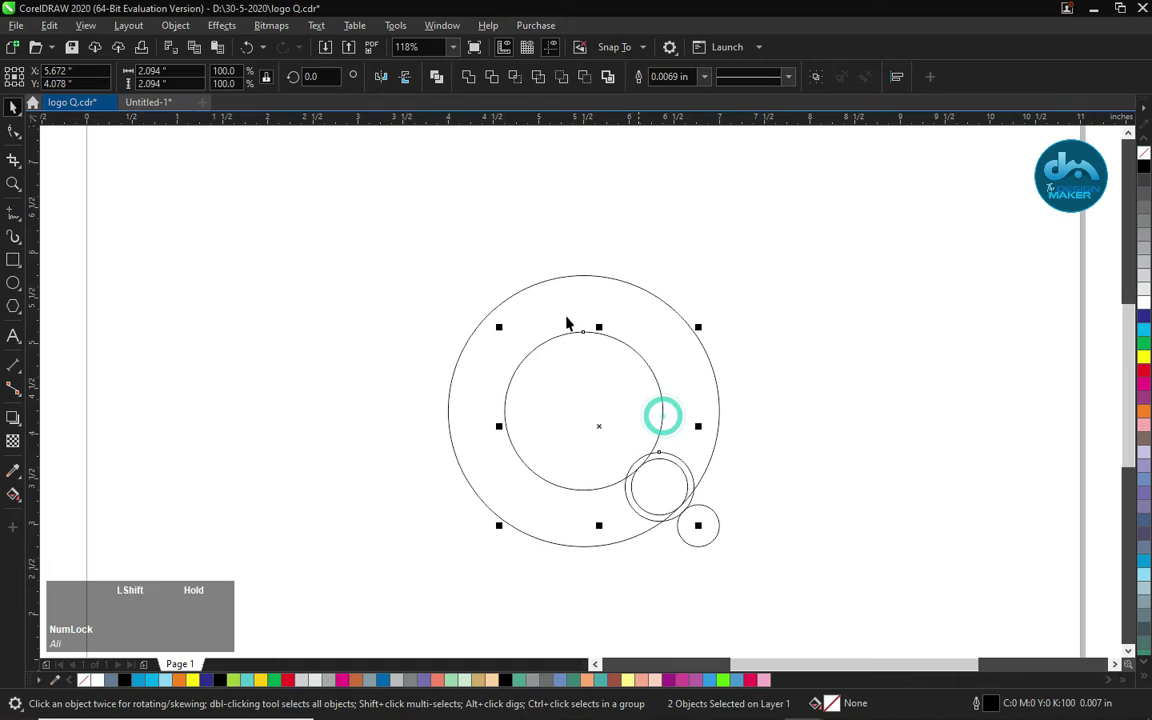
pyautogui.click(618, 381)
pyautogui.click(506, 77)
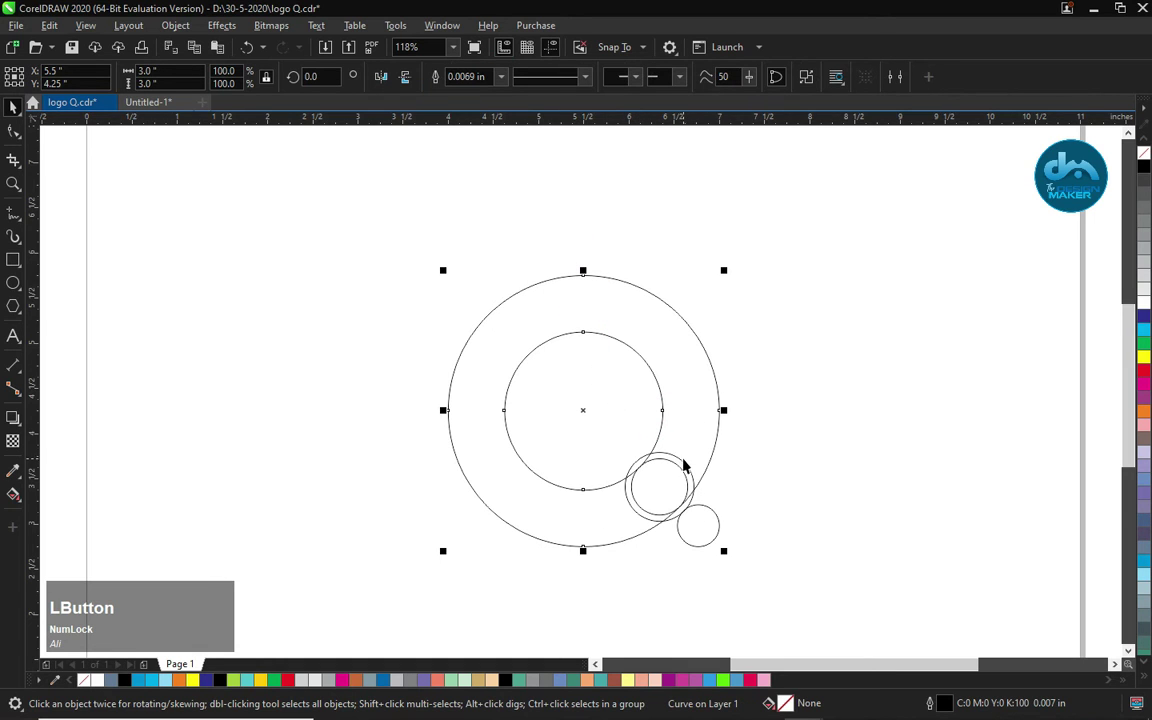
# - Trim a notch in the ring with the larger overlap circle and delete the cutter
pyautogui.click(671, 406)
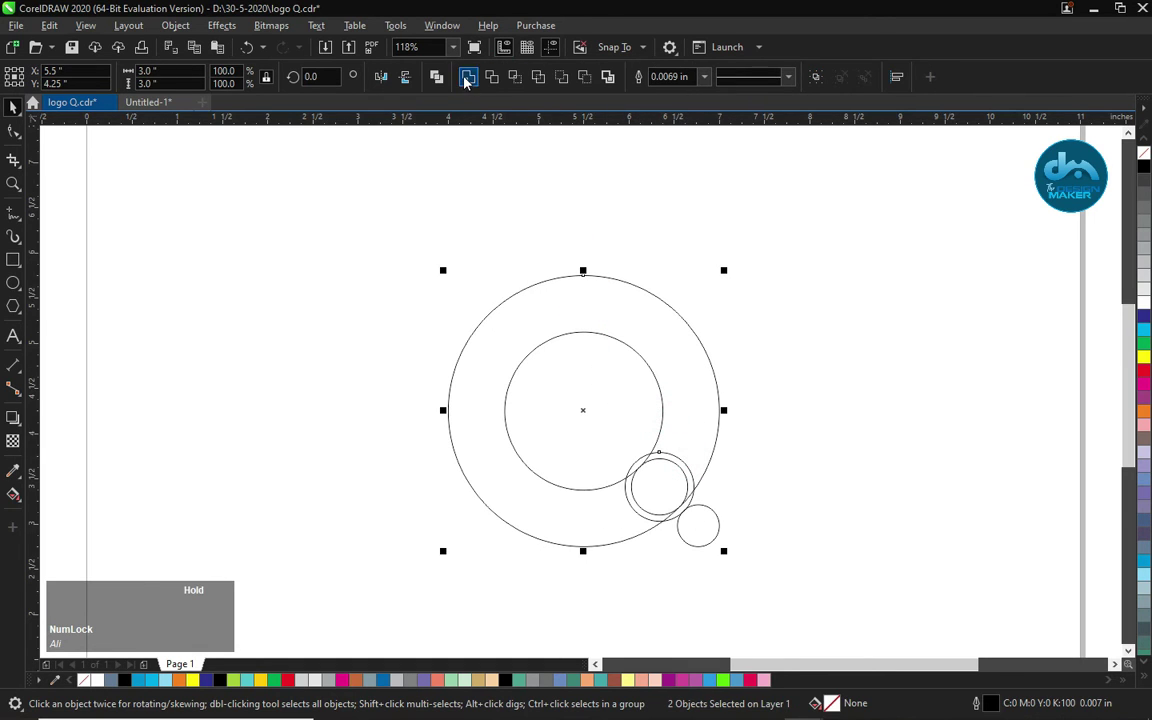
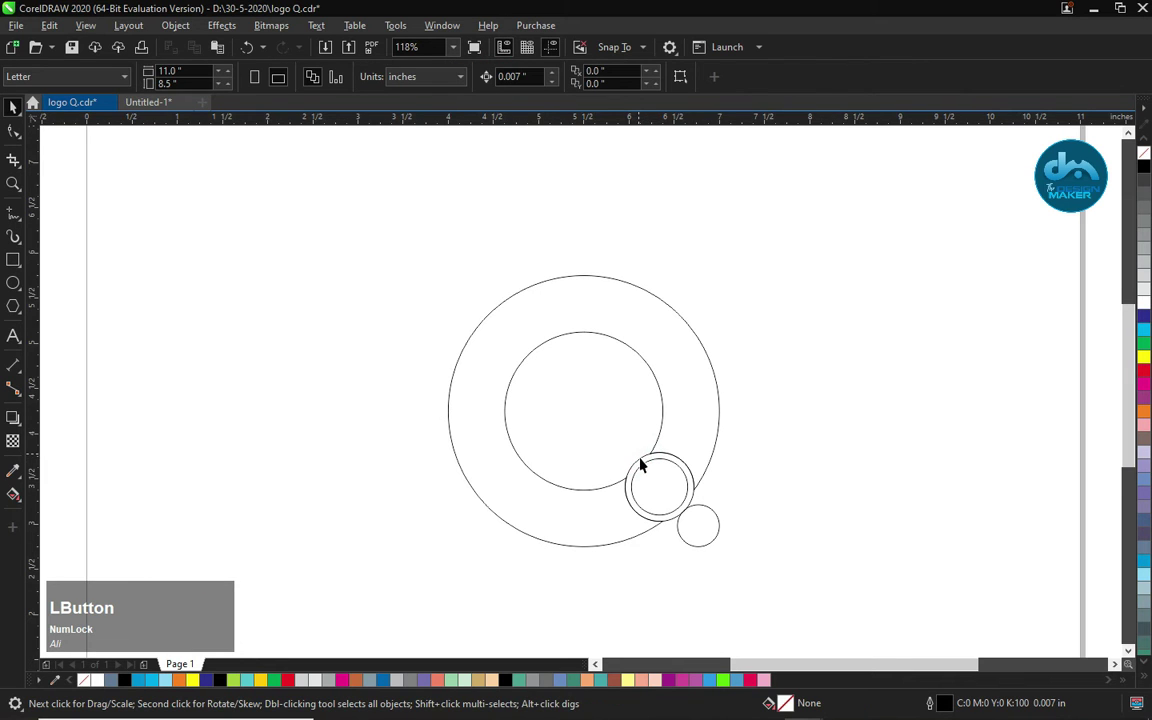
pyautogui.press('Delete')
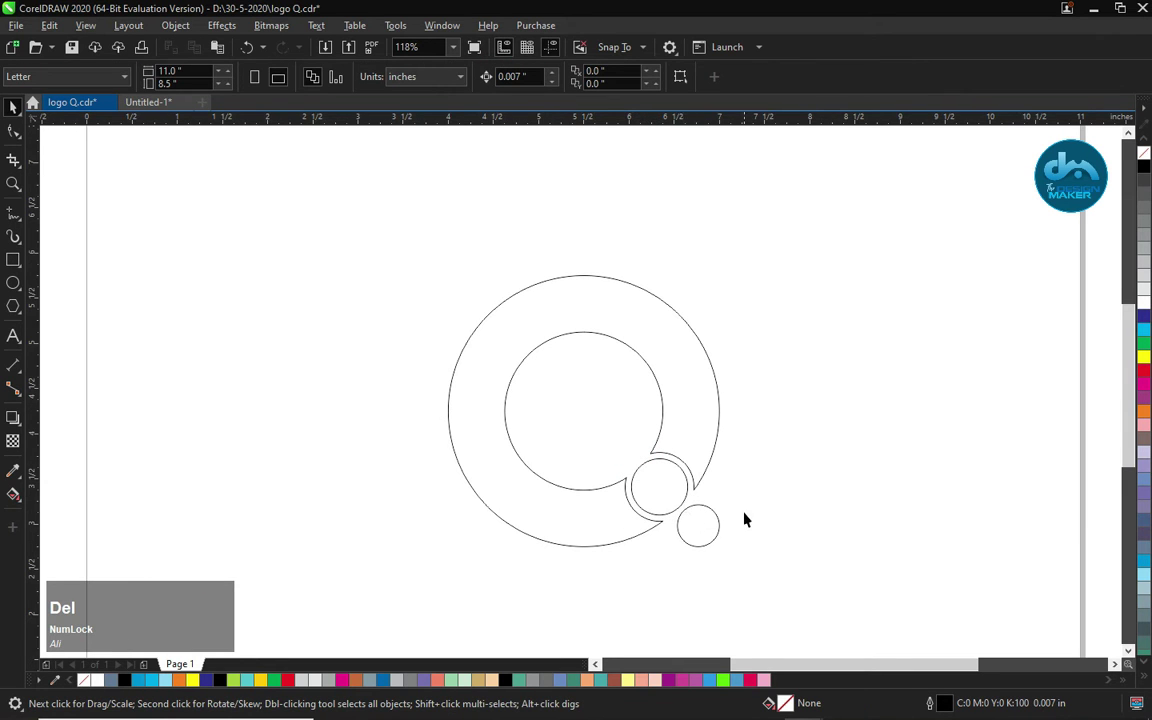
pyautogui.click(681, 392)
# - Select all logo parts, remove their outlines and fill them light grey
pyautogui.click(588, 430)
pyautogui.rightClick(1148, 159)
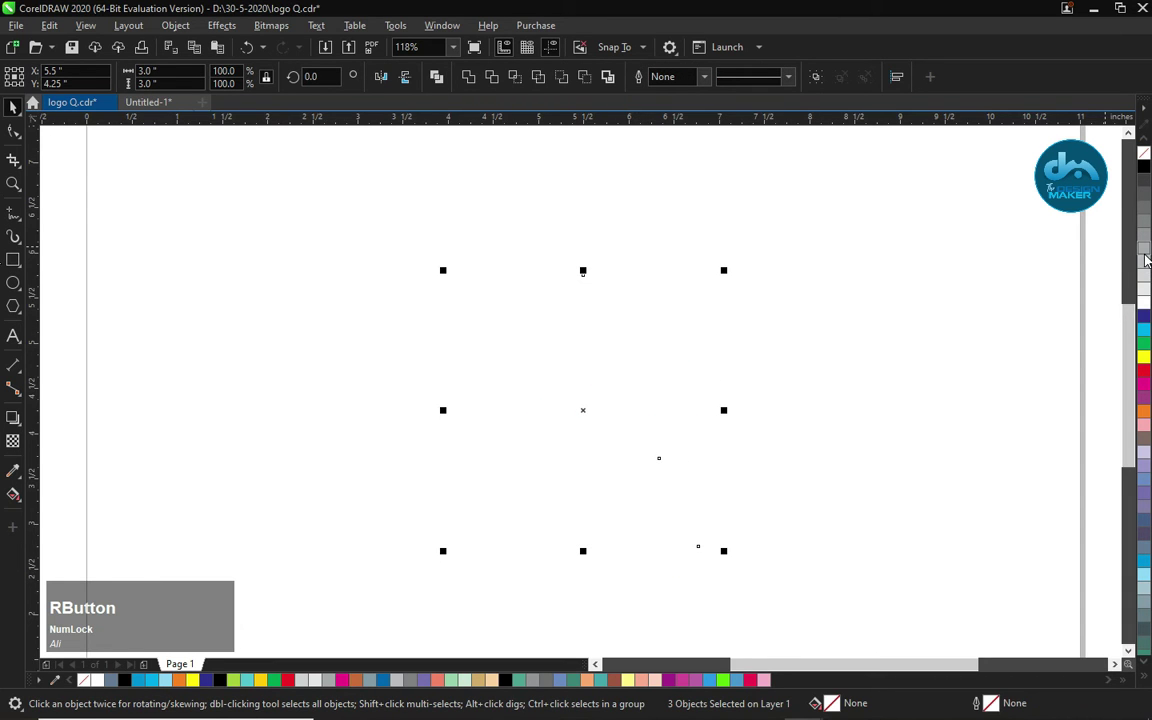
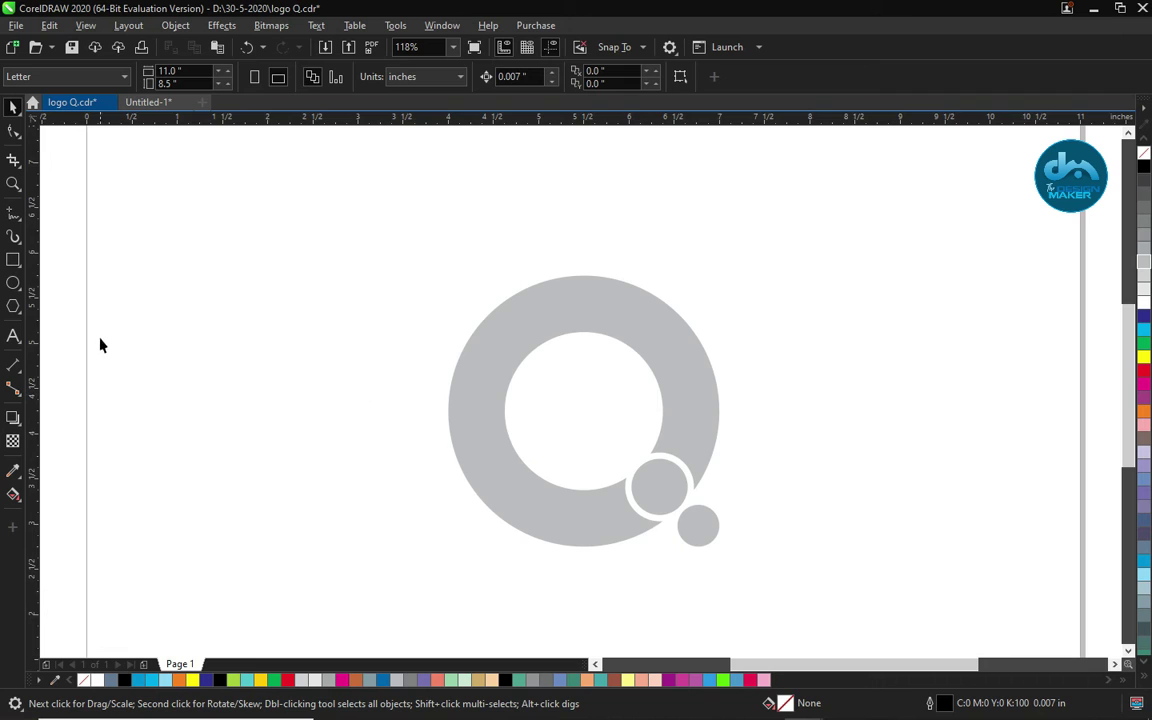
pyautogui.click(12, 277)
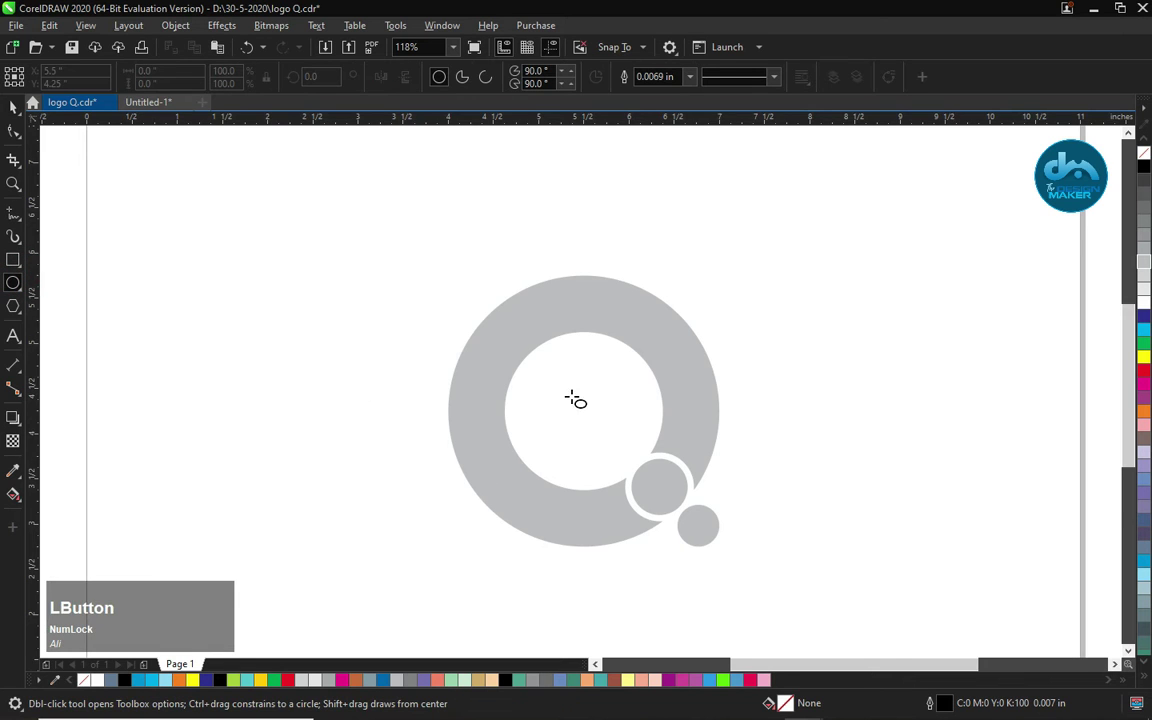
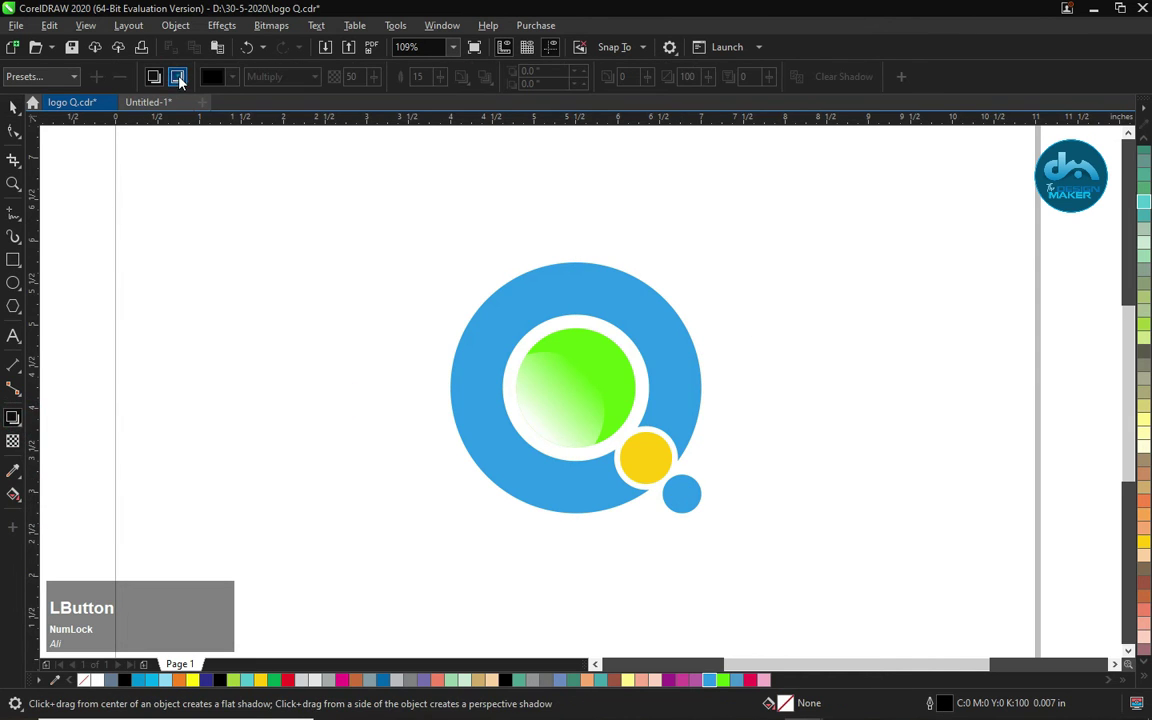
# - Drag an inner shadow outward from the centre of the blue ring
pyautogui.click(609, 380)
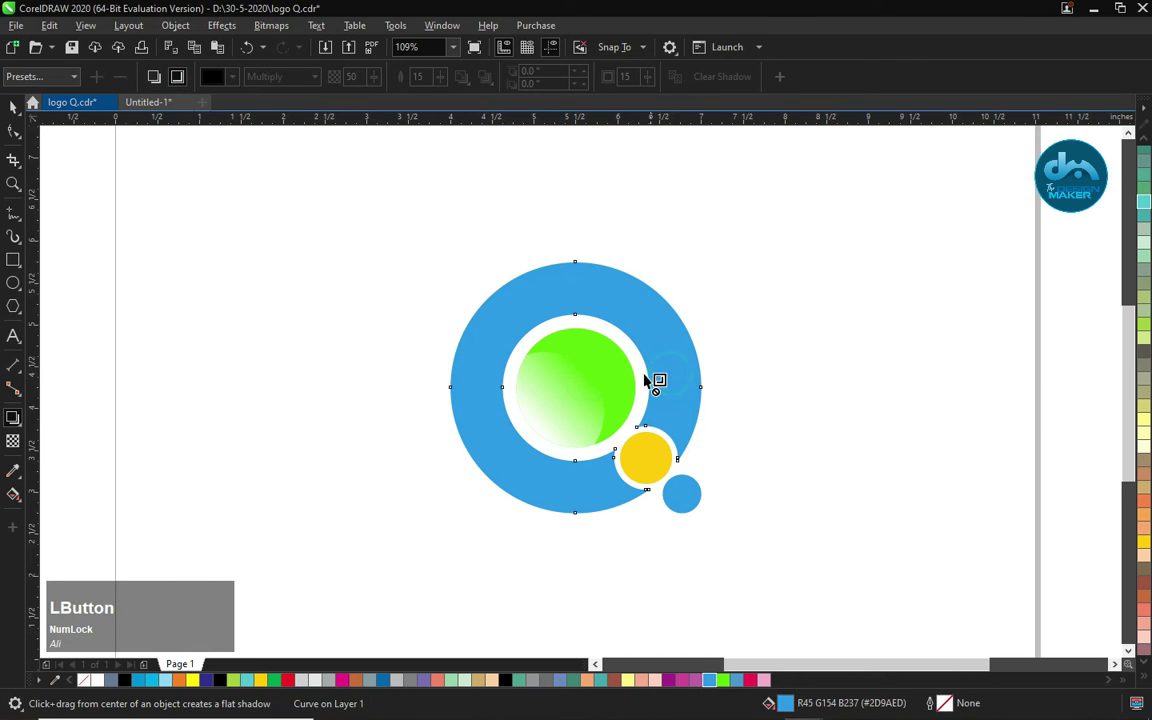
pyautogui.click(695, 371)
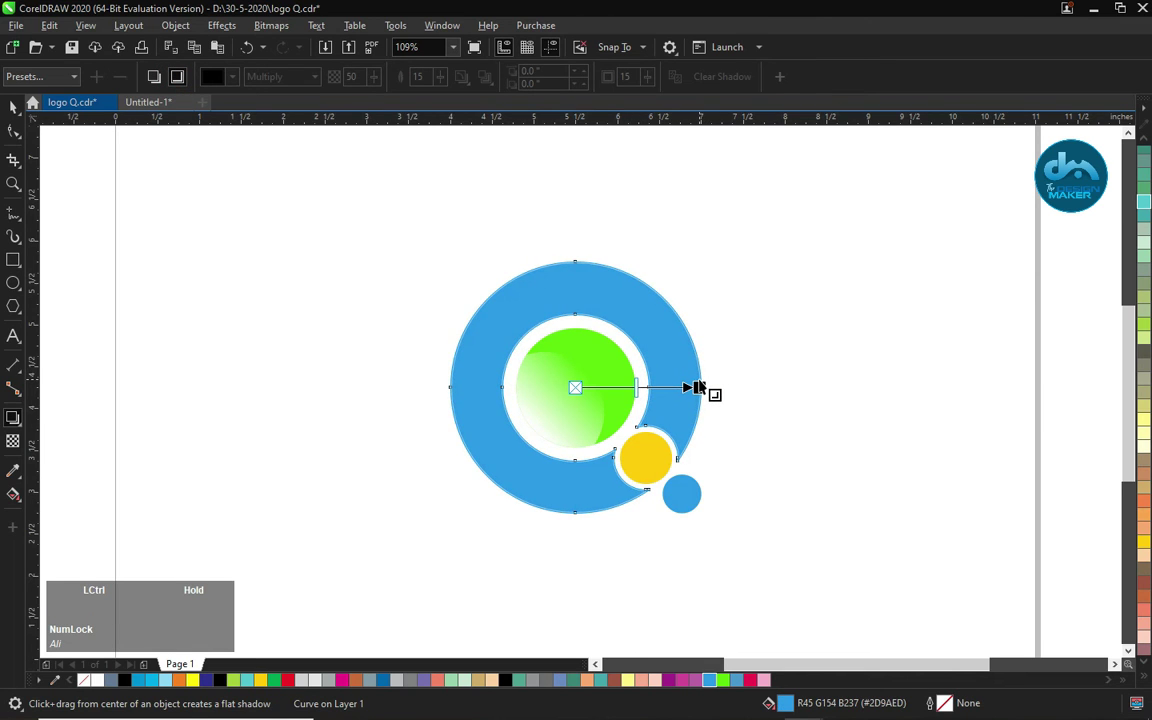
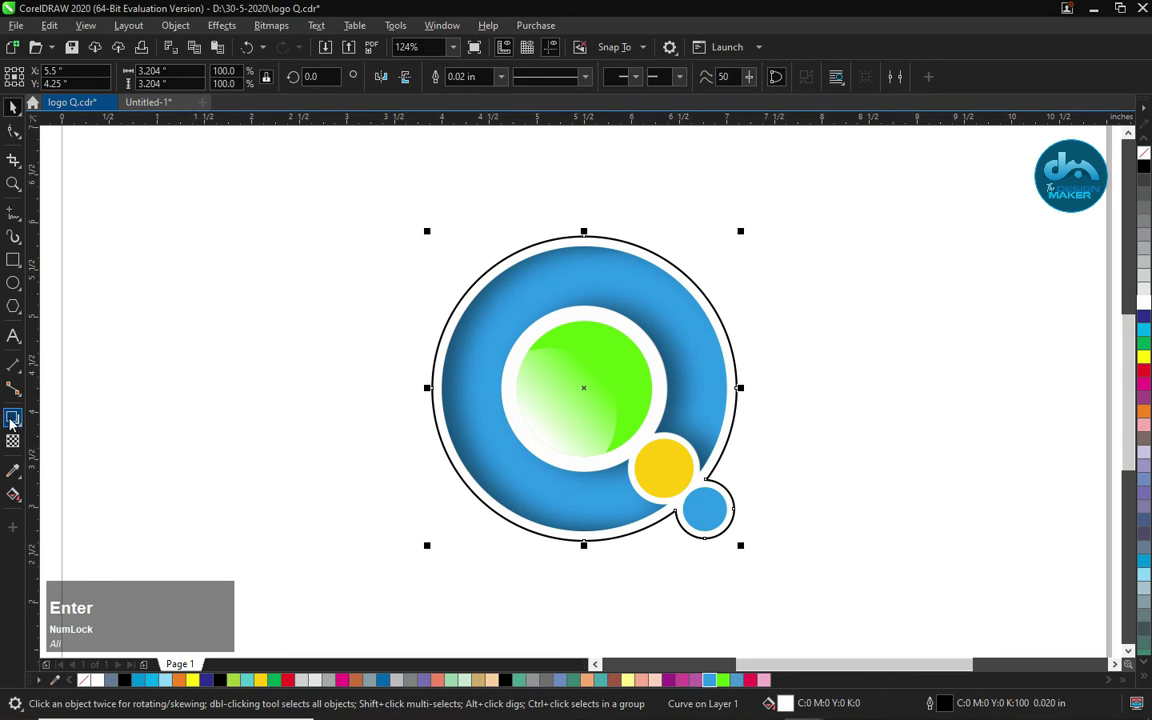
# - Drag a soft drop shadow from the centre of the white backing shape
pyautogui.click(18, 424)
pyautogui.click(617, 379)
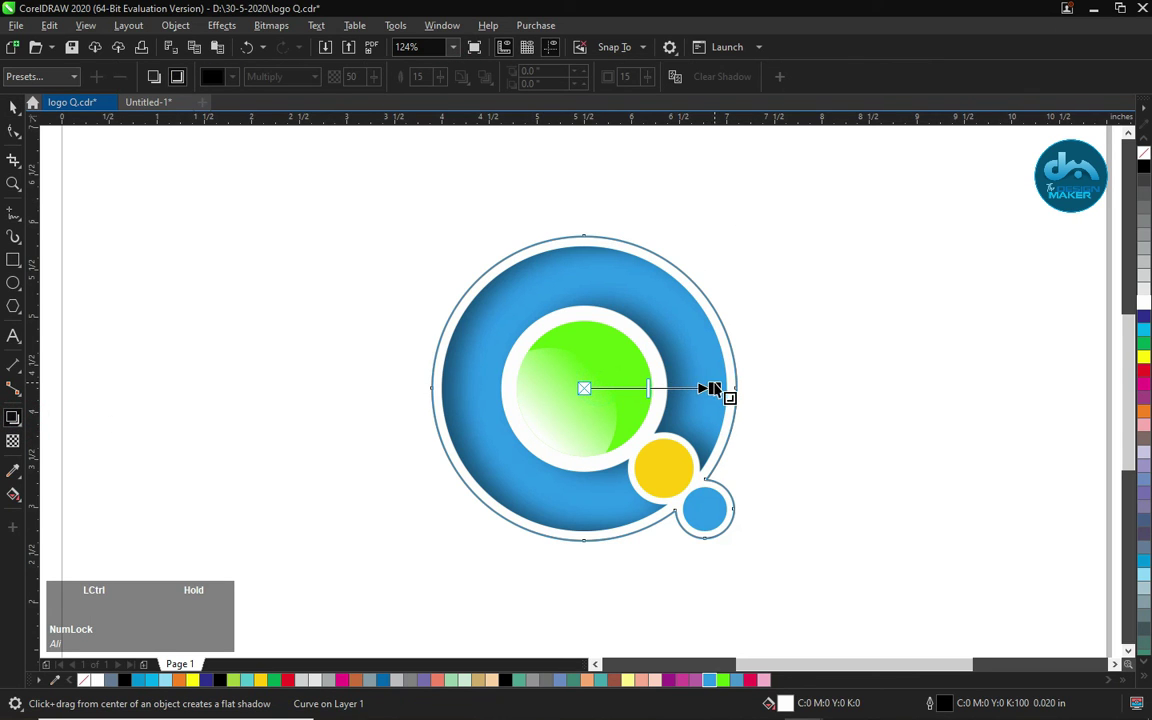
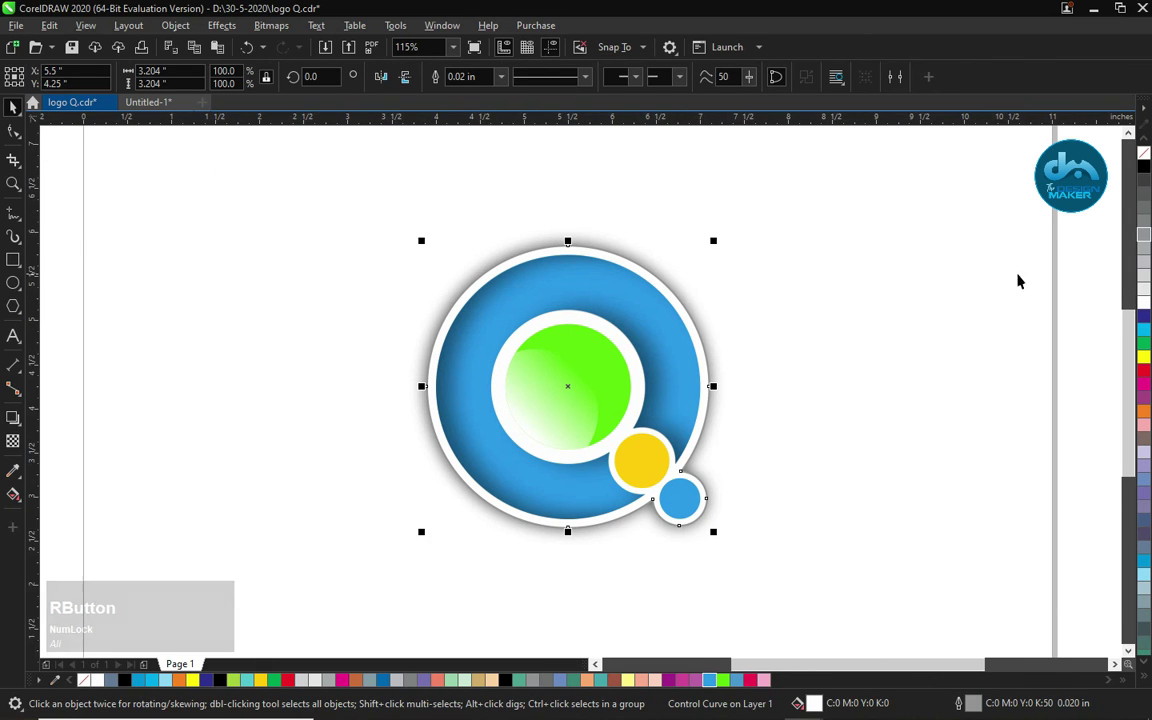
# - Zoom to fit the page and arrange the logo on the presentation layout with a title heading
pyautogui.press('z')
pyautogui.click(824, 266)
pyautogui.rightClick(165, 212)
pyautogui.click(206, 243)
pyautogui.rightClick(210, 238)
pyautogui.press('F4')
pyautogui.click(530, 341)
pyautogui.press('space')
# - Add the caption 'Your Name' beneath the logo in Calibri bold and preview it full screen
pyautogui.click(599, 216)
pyautogui.press('F8')
pyautogui.press('Page_Up')
pyautogui.write('your')
pyautogui.press('space')
pyautogui.write('name')
pyautogui.press('space')
pyautogui.press('Down')
pyautogui.click(398, 356)
pyautogui.rightClick(378, 280)
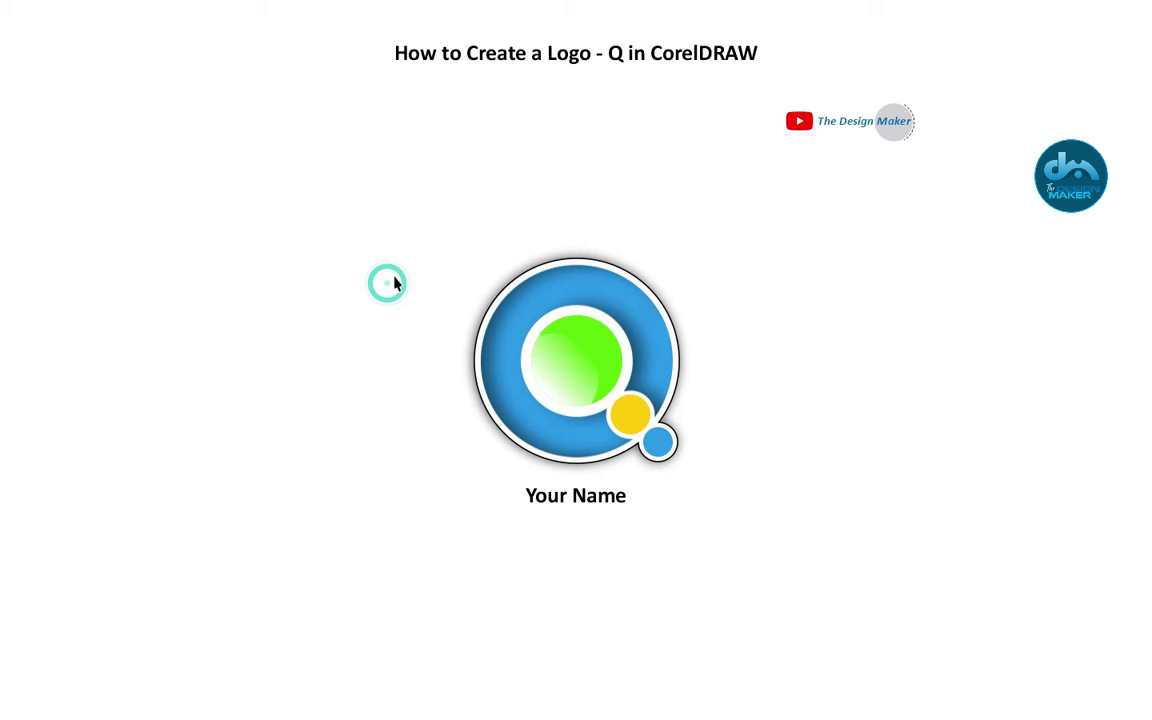